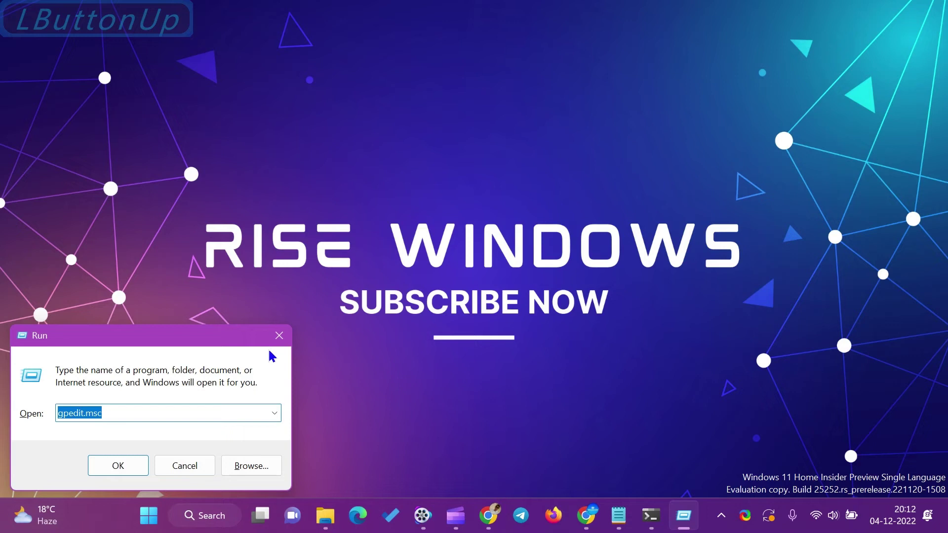
Consult the SecPol.msc enabling article in Chrome, then return to the desktop with the Run dialog.
{"action": "left_click", "coordinate": [477, 368]}
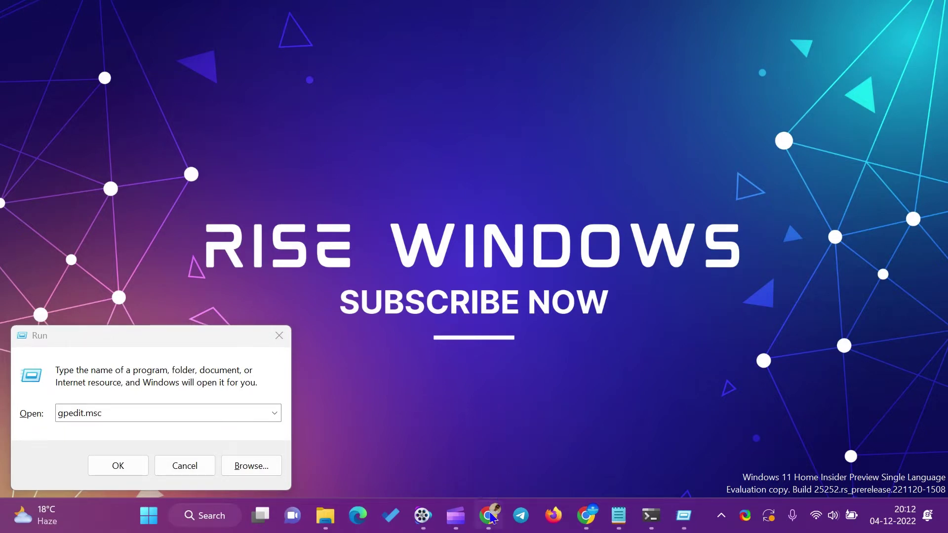
{"action": "left_click", "coordinate": [494, 524]}
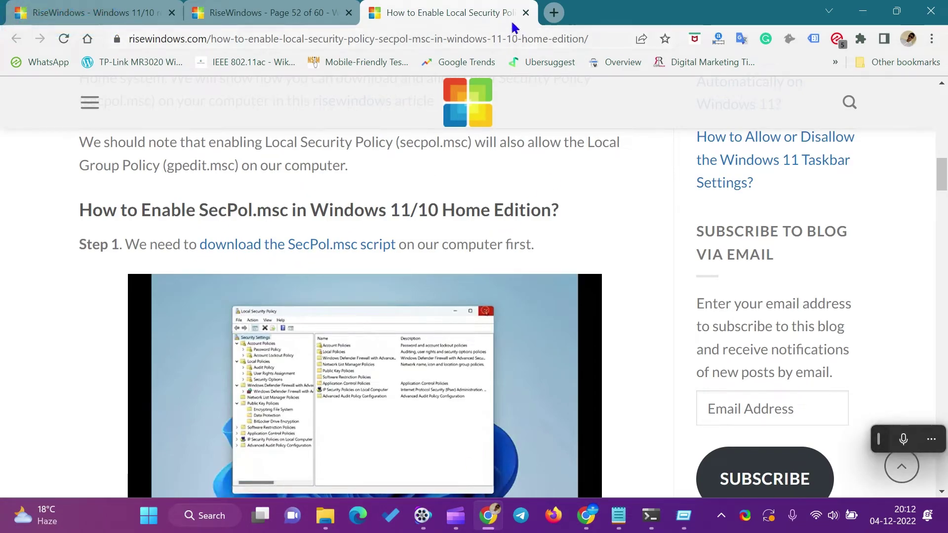
{"action": "left_click", "coordinate": [867, 14]}
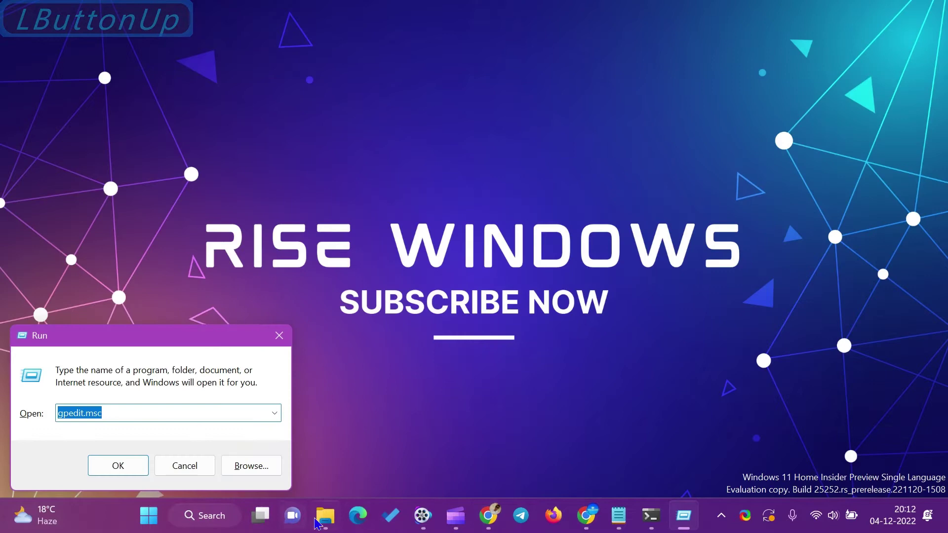
Run gpedit-enabler.bat from inside the maximized archive window, allowing the unverified file.
{"action": "left_click", "coordinate": [332, 528]}
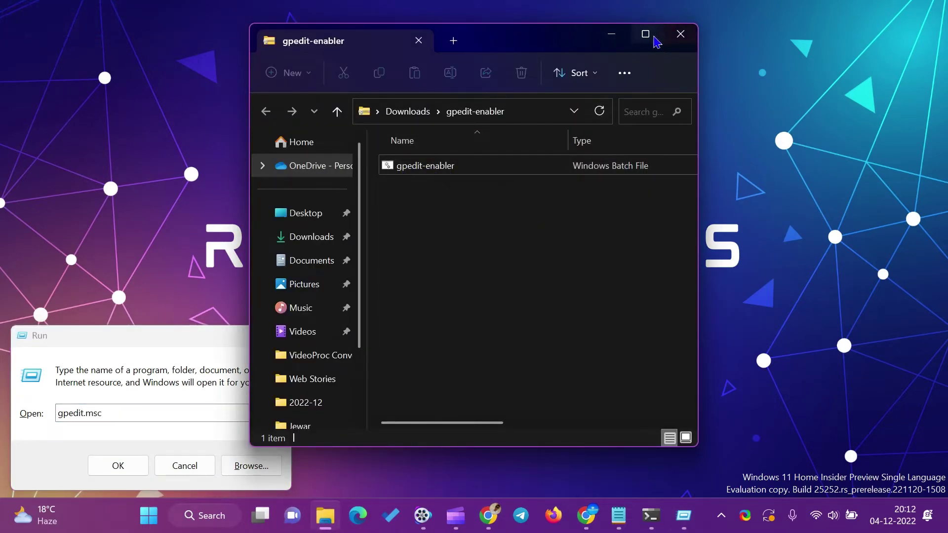
{"action": "left_click", "coordinate": [656, 42]}
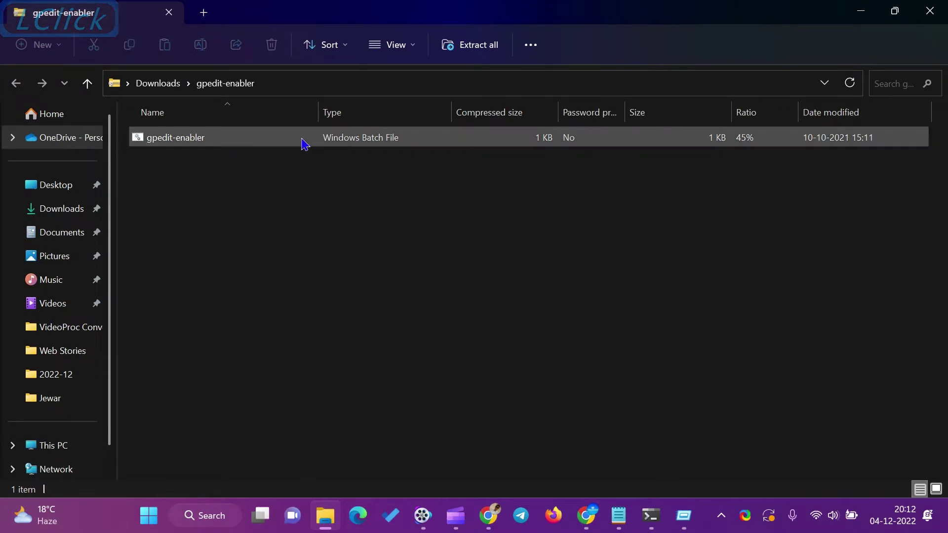
{"action": "double_click", "coordinate": [307, 146]}
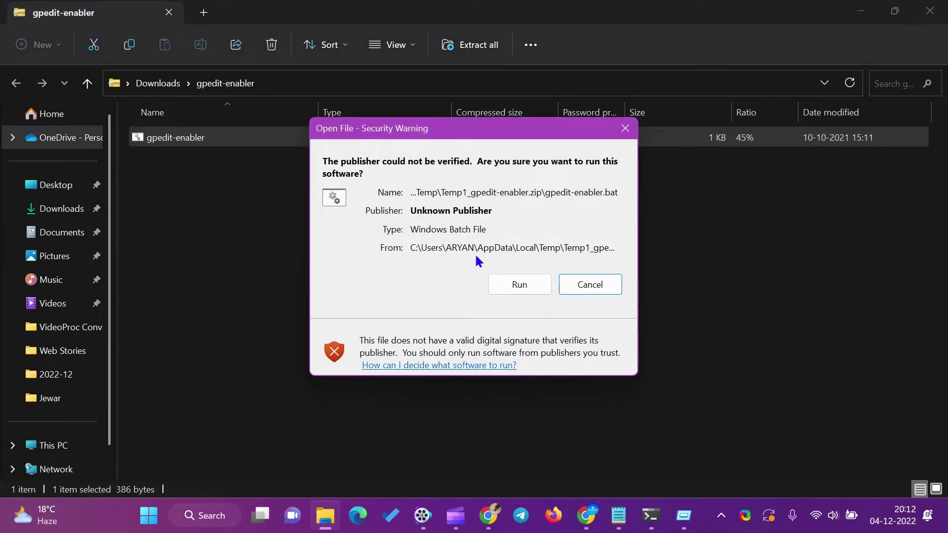
{"action": "left_click", "coordinate": [524, 290]}
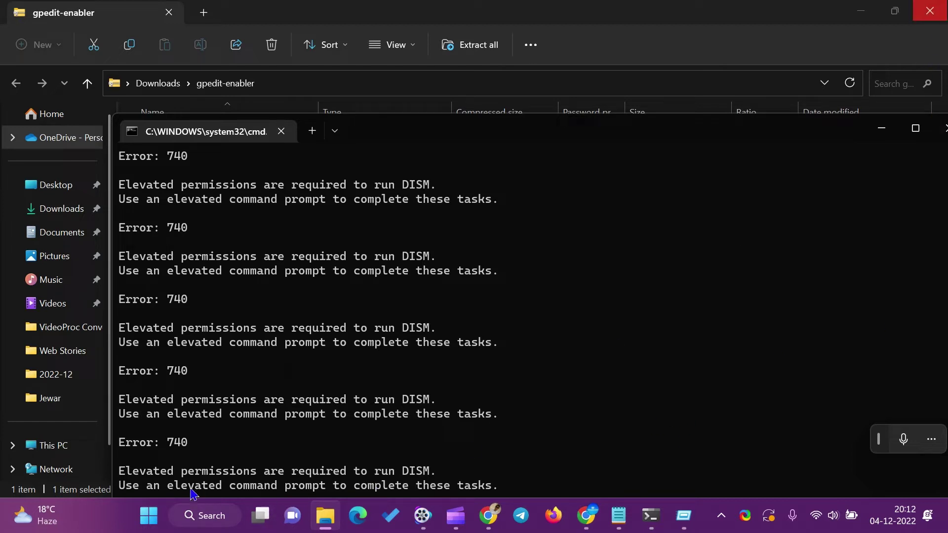
Bring the script's DISM error 740 output fully into view in Command Prompt.
{"action": "left_click", "coordinate": [936, 13]}
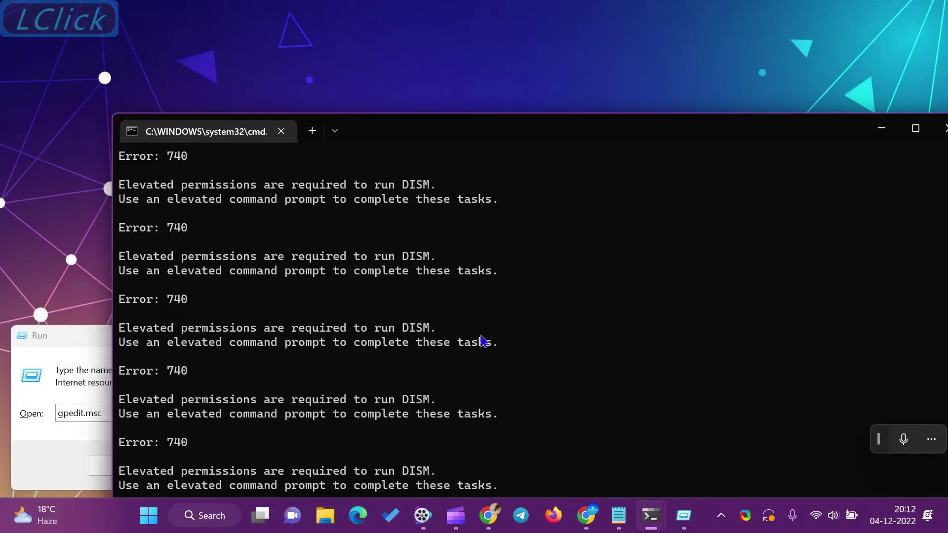
{"action": "left_click", "coordinate": [565, 52]}
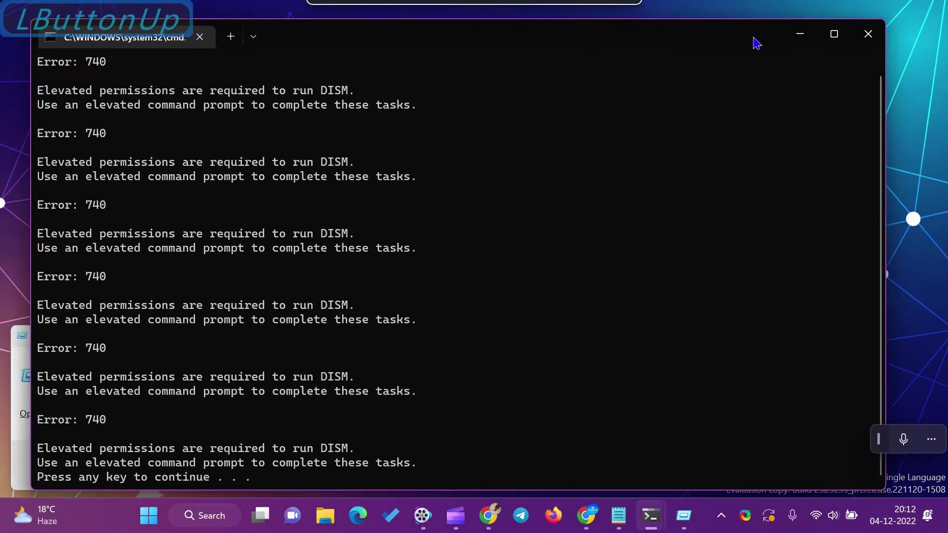
Extract gpedit-enabler via WinRAR Extract Here in Downloads, keeping the existing batch file.
{"action": "left_click", "coordinate": [896, 37]}
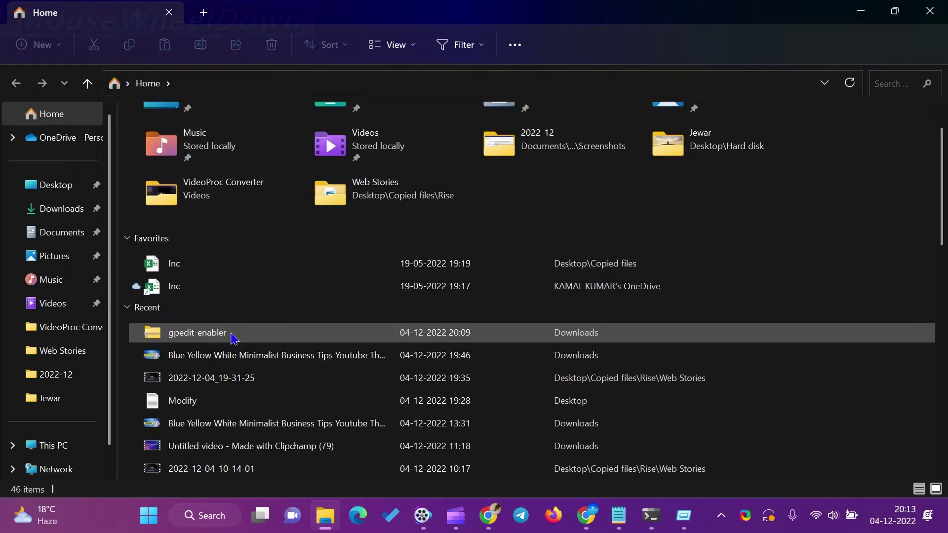
{"action": "right_click", "coordinate": [216, 339]}
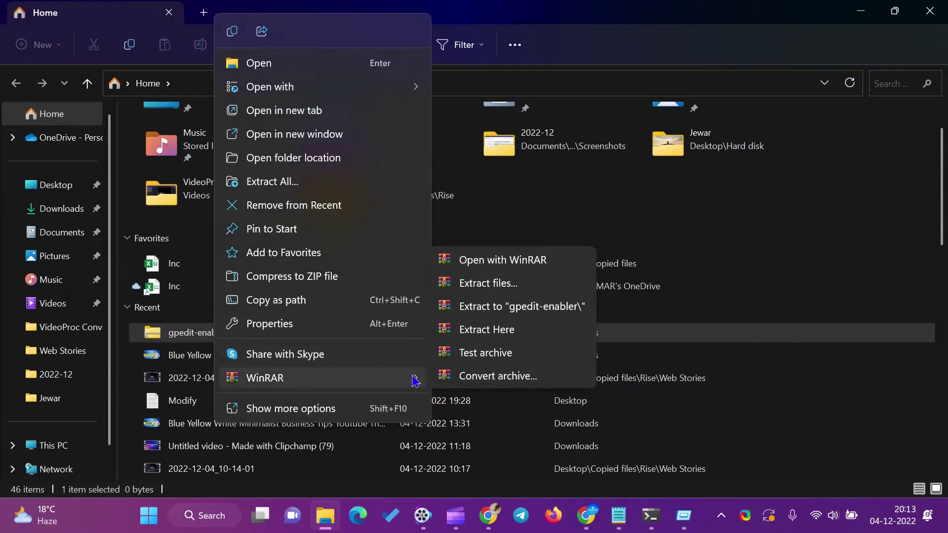
{"action": "left_click", "coordinate": [479, 339]}
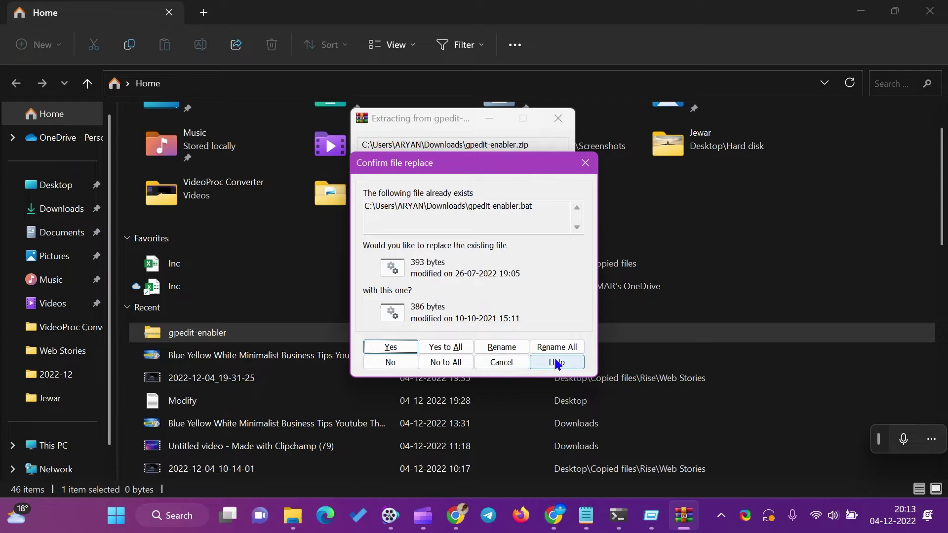
{"action": "left_click", "coordinate": [590, 166]}
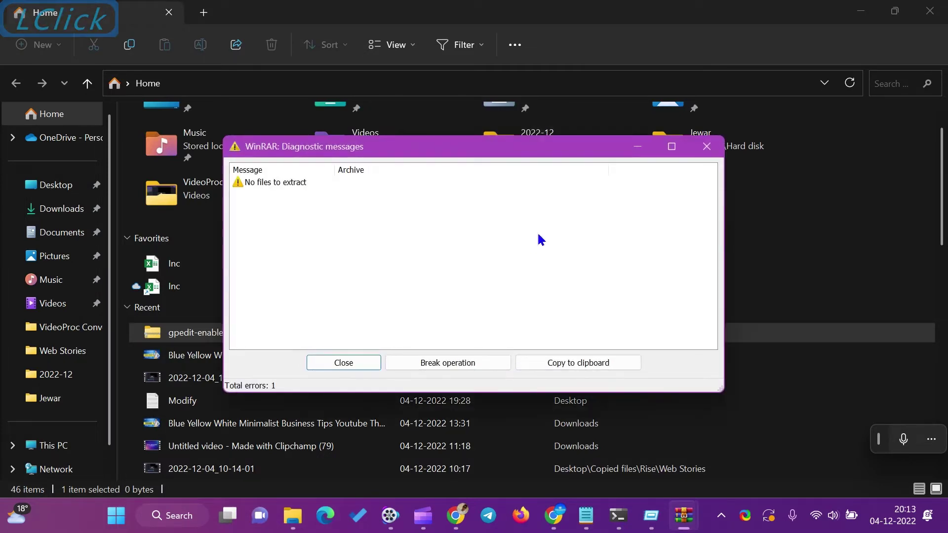
{"action": "left_click", "coordinate": [353, 367]}
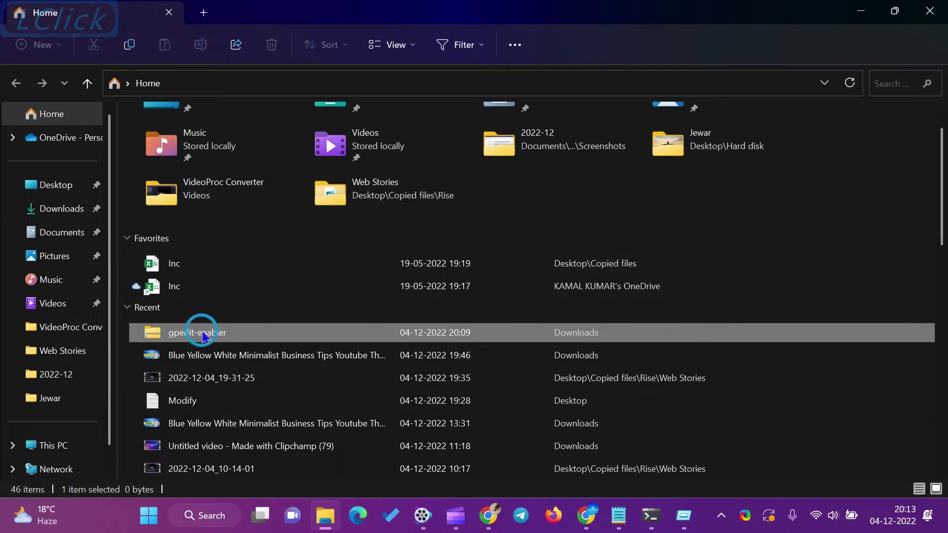
Launch gpedit-enabler.bat again via the context menu's Open, allowing it, then head to Downloads.
{"action": "double_click", "coordinate": [208, 339]}
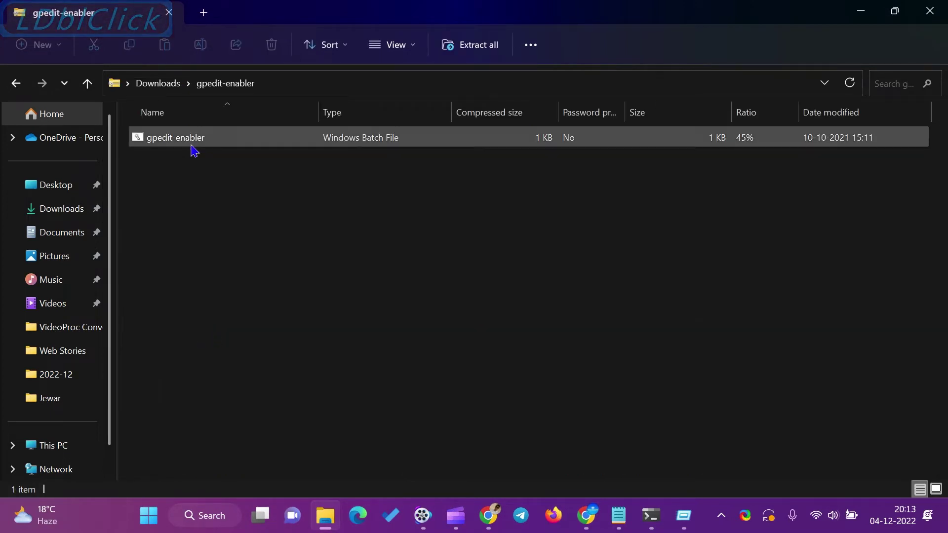
{"action": "left_click", "coordinate": [202, 145]}
{"action": "right_click", "coordinate": [202, 145]}
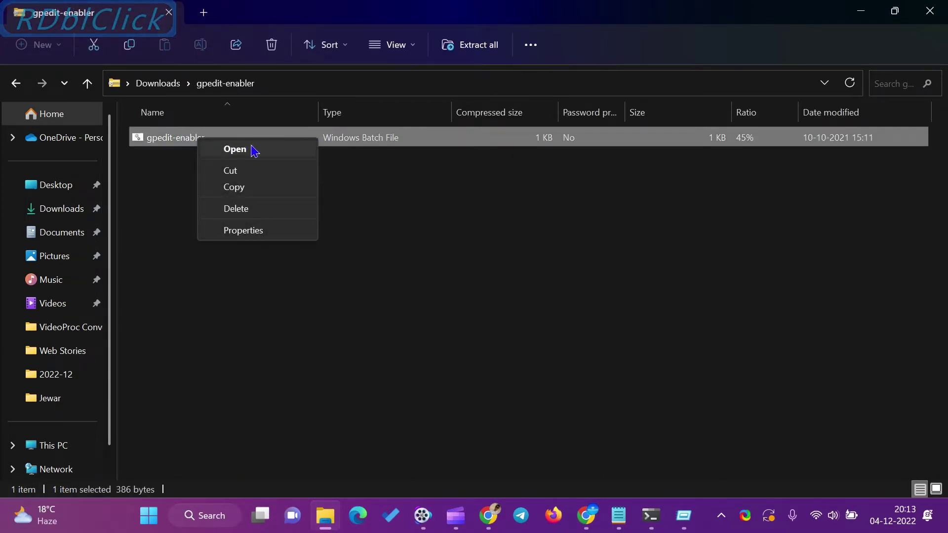
{"action": "left_click", "coordinate": [418, 195]}
{"action": "right_click", "coordinate": [239, 146]}
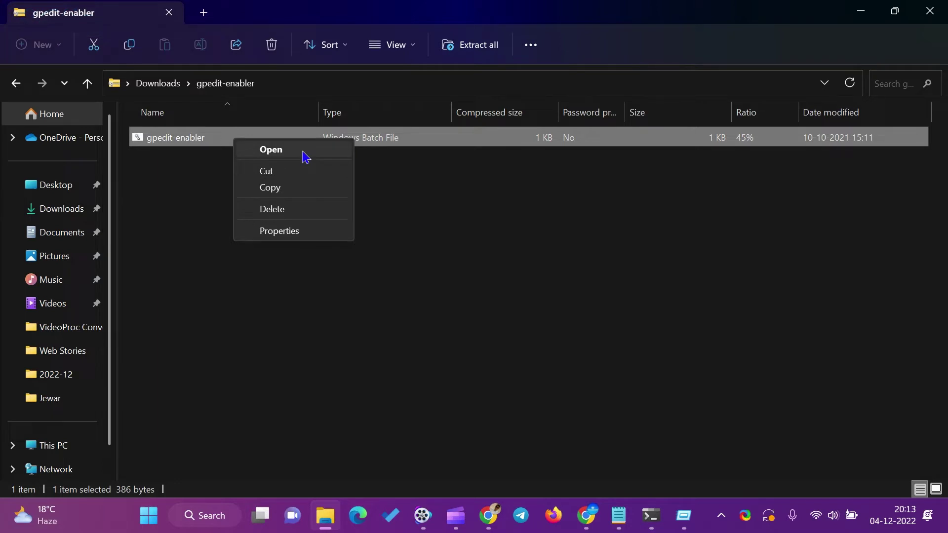
{"action": "left_click", "coordinate": [309, 159]}
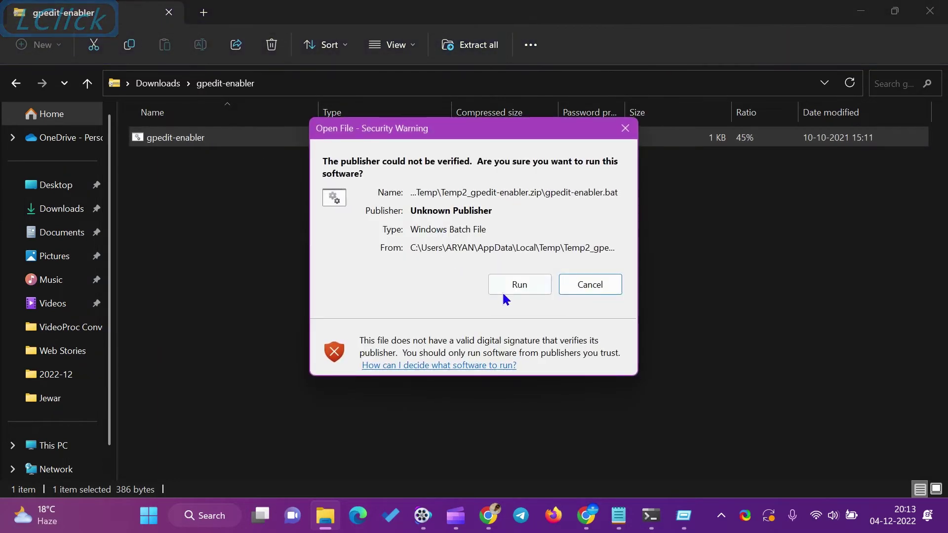
{"action": "left_click", "coordinate": [525, 289]}
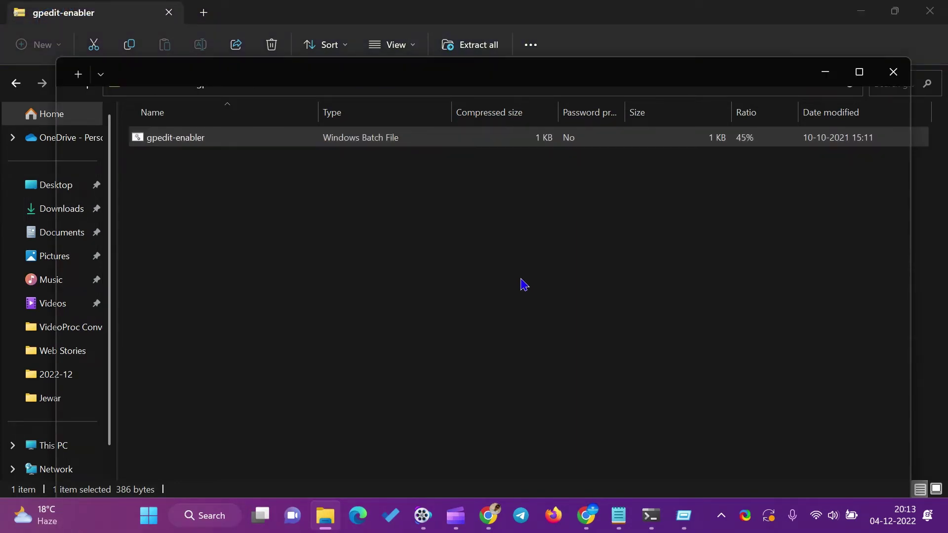
{"action": "scroll", "scroll_direction": "down", "scroll_amount": 3}
{"action": "left_click", "coordinate": [899, 78]}
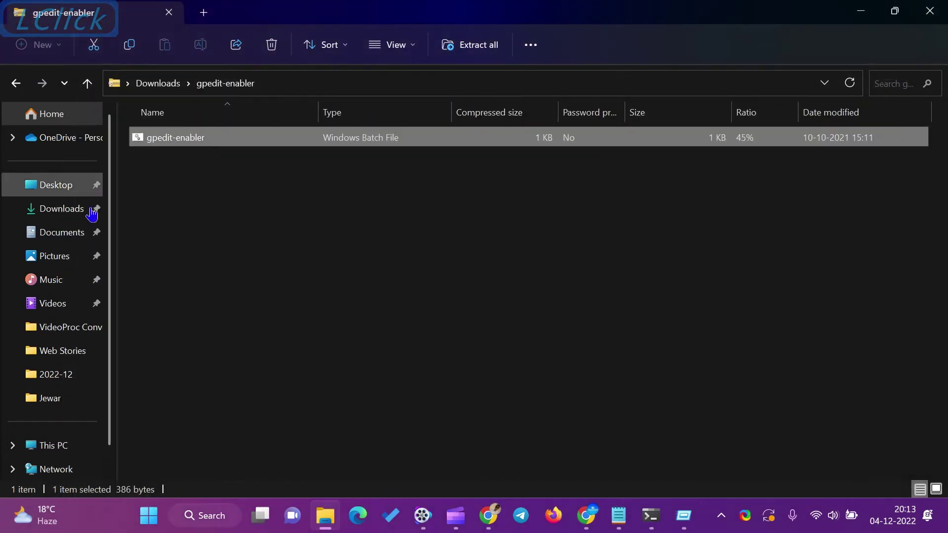
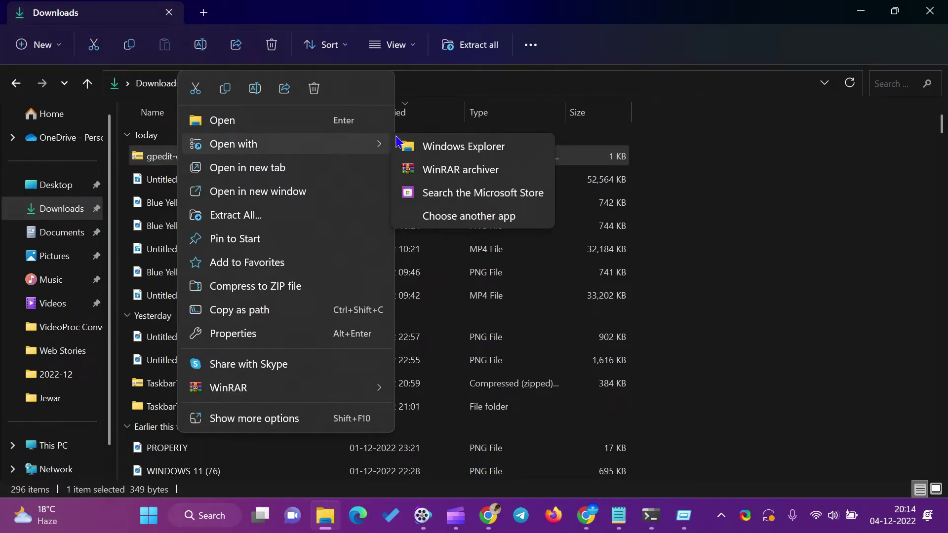
Extract gpedit-enabler.bat from the zip in WinRAR to the OneDrive Desktop destination.
{"action": "left_click", "coordinate": [449, 178]}
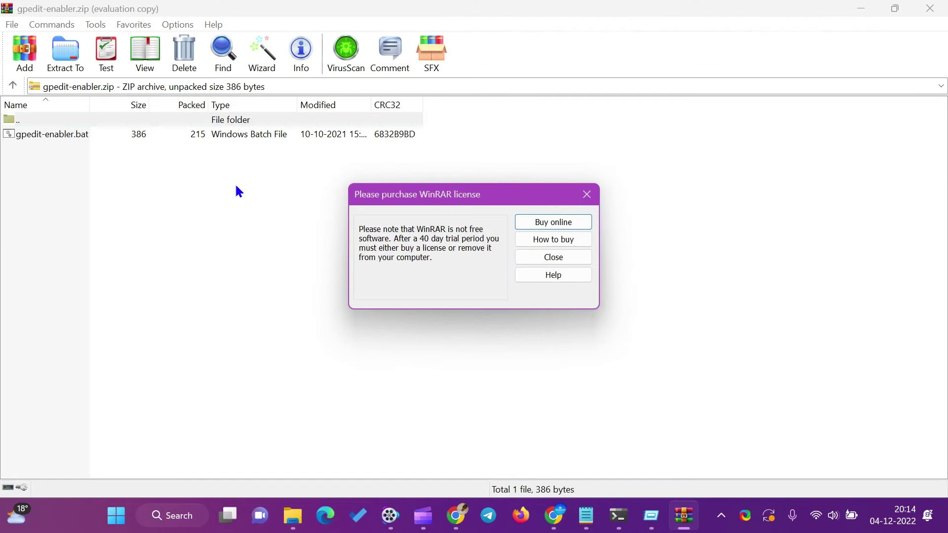
{"action": "right_click", "coordinate": [61, 139]}
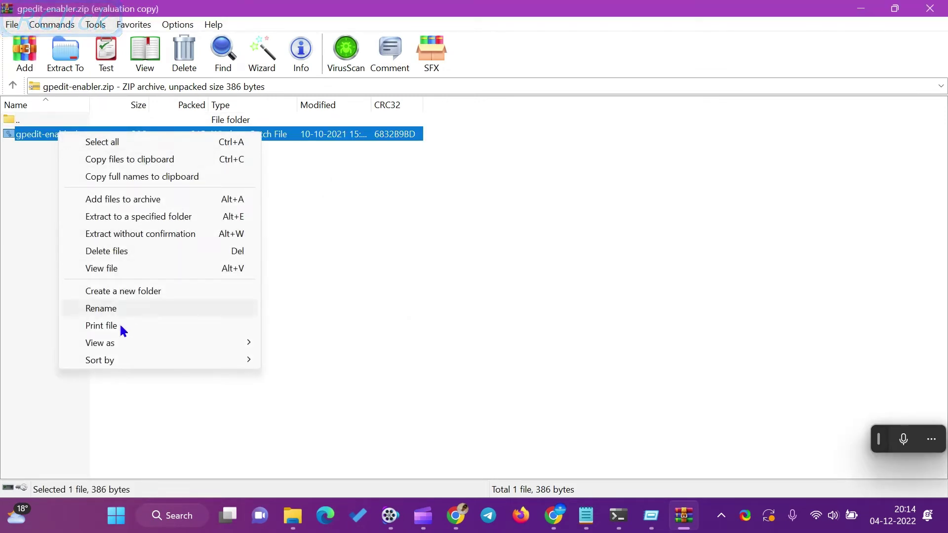
{"action": "left_click", "coordinate": [149, 221]}
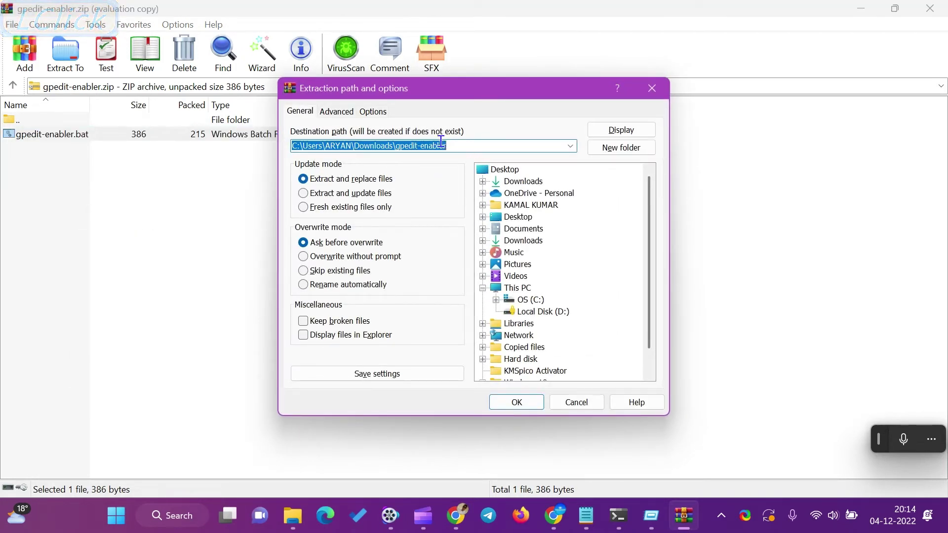
{"action": "left_click", "coordinate": [574, 148]}
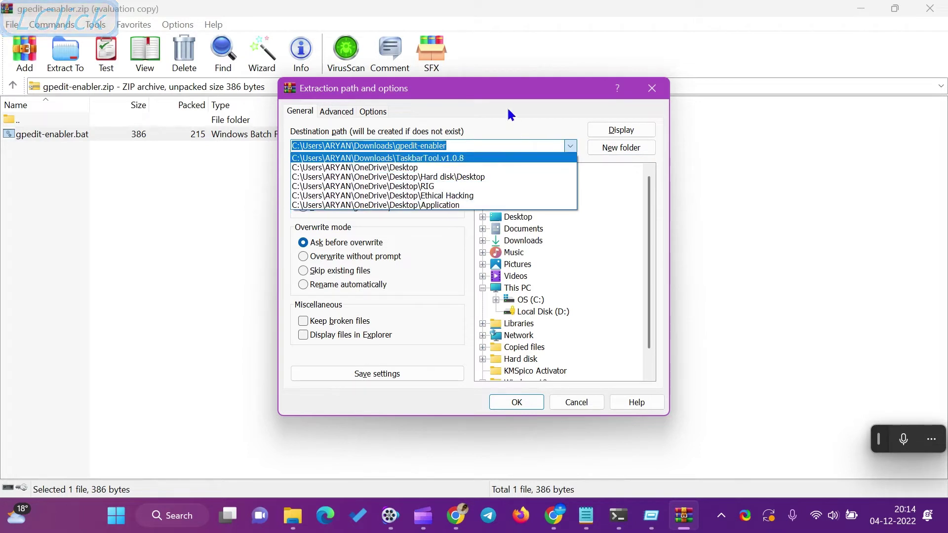
{"action": "left_click", "coordinate": [511, 115]}
{"action": "left_click", "coordinate": [498, 220]}
{"action": "left_click", "coordinate": [529, 404]}
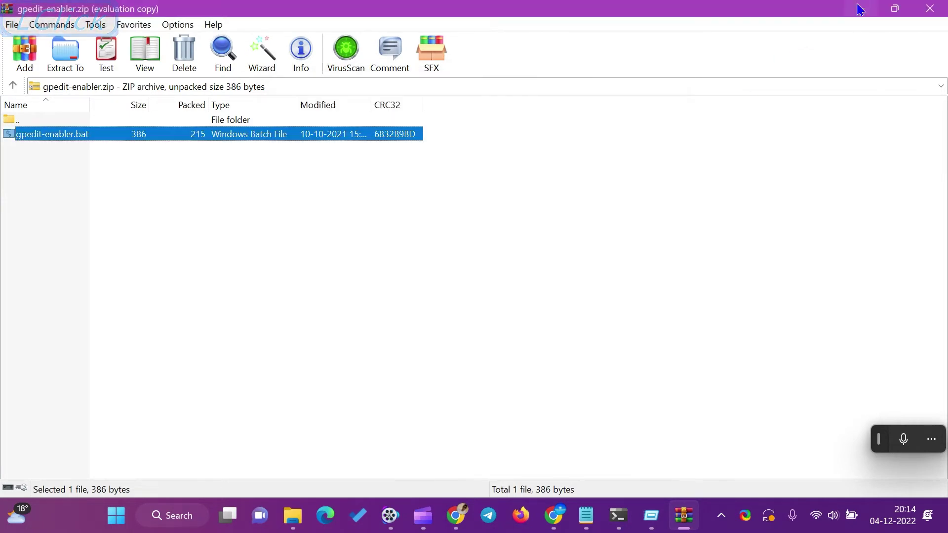
Show desktop icons and run the extracted gpedit-enabler script as administrator.
{"action": "left_click", "coordinate": [862, 10]}
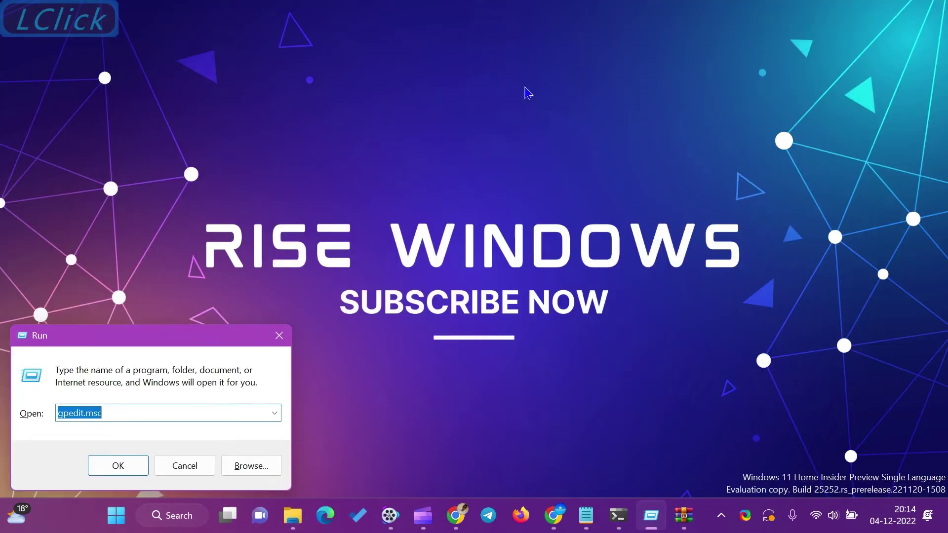
{"action": "right_click", "coordinate": [310, 144]}
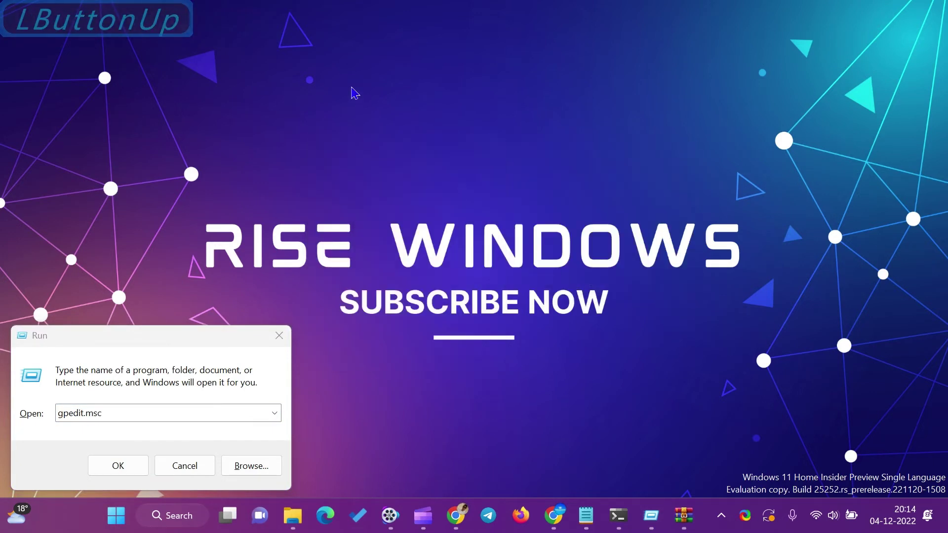
{"action": "scroll", "scroll_direction": "down", "scroll_amount": 3}
{"action": "left_click", "coordinate": [294, 274]}
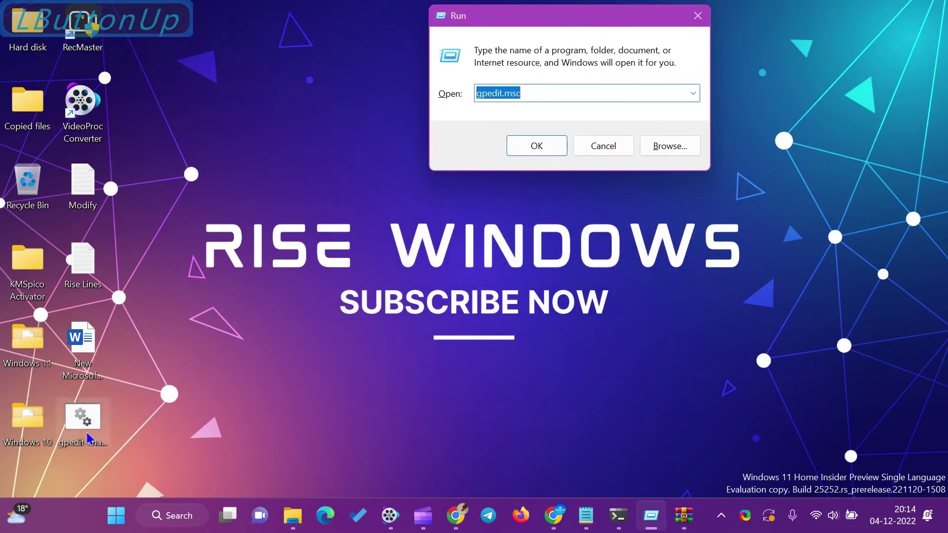
{"action": "right_click", "coordinate": [87, 416]}
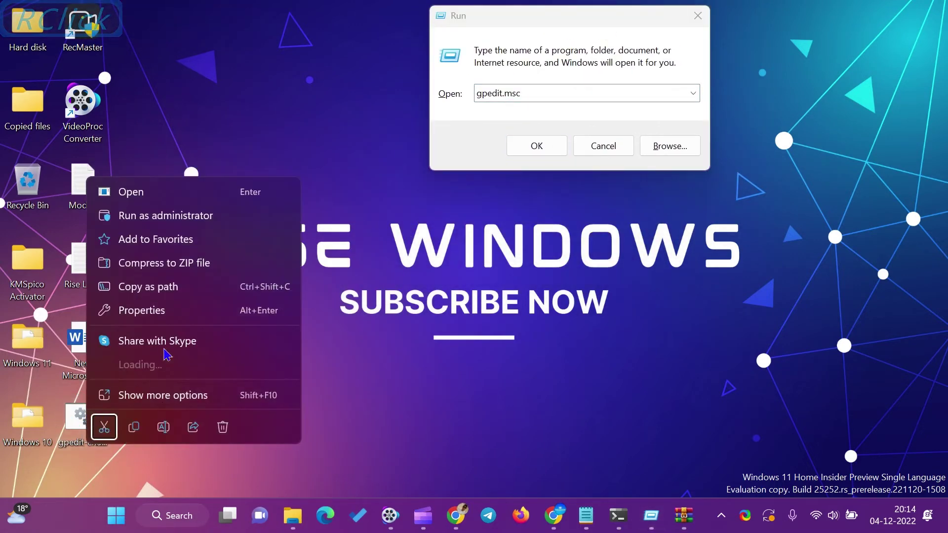
{"action": "left_click", "coordinate": [198, 223]}
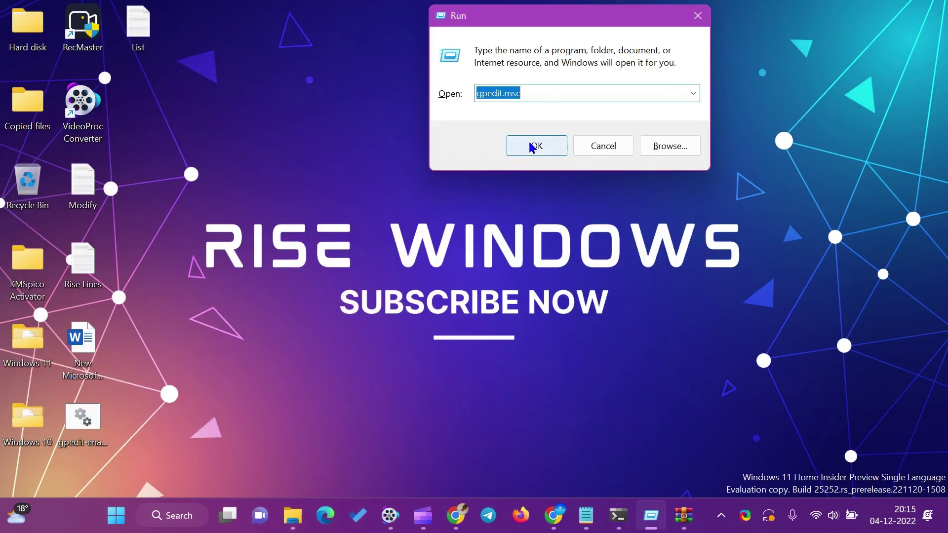
{"action": "left_click", "coordinate": [536, 149]}
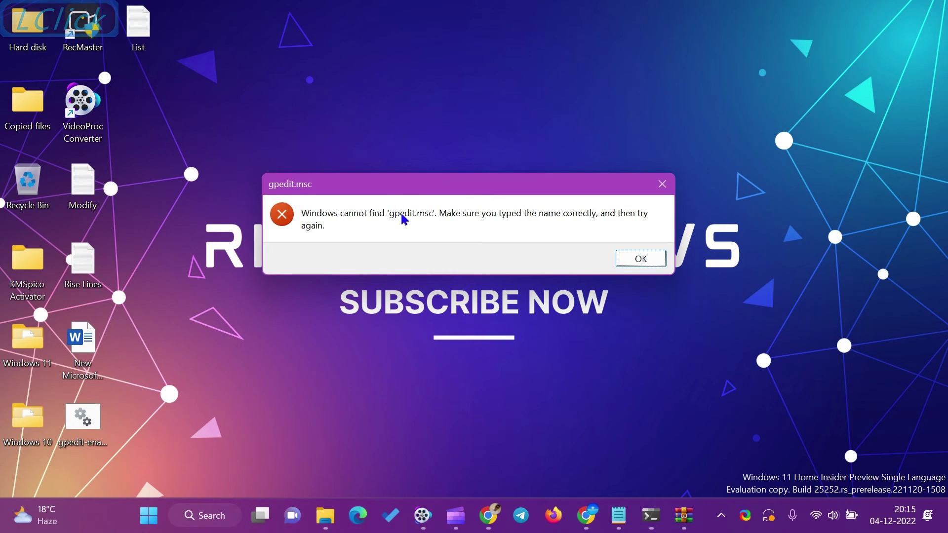
{"action": "left_click", "coordinate": [638, 262]}
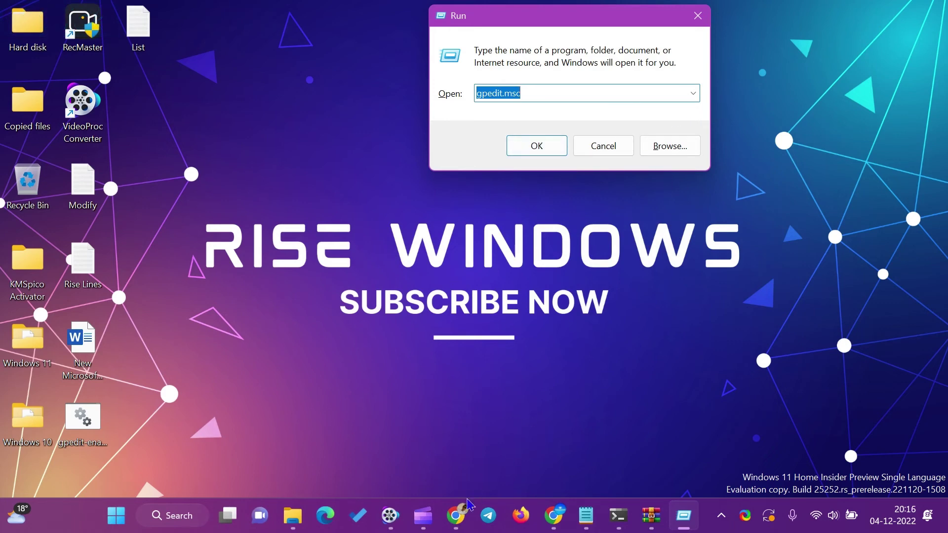
Scroll the Chrome tutorial to its final Run-dialog step for secpol.msc or gpedit.msc.
{"action": "left_click", "coordinate": [459, 513]}
{"action": "scroll", "scroll_direction": "down", "scroll_amount": 3}
{"action": "scroll", "scroll_direction": "up", "scroll_amount": 3}
{"action": "scroll", "scroll_direction": "down", "scroll_amount": 3}
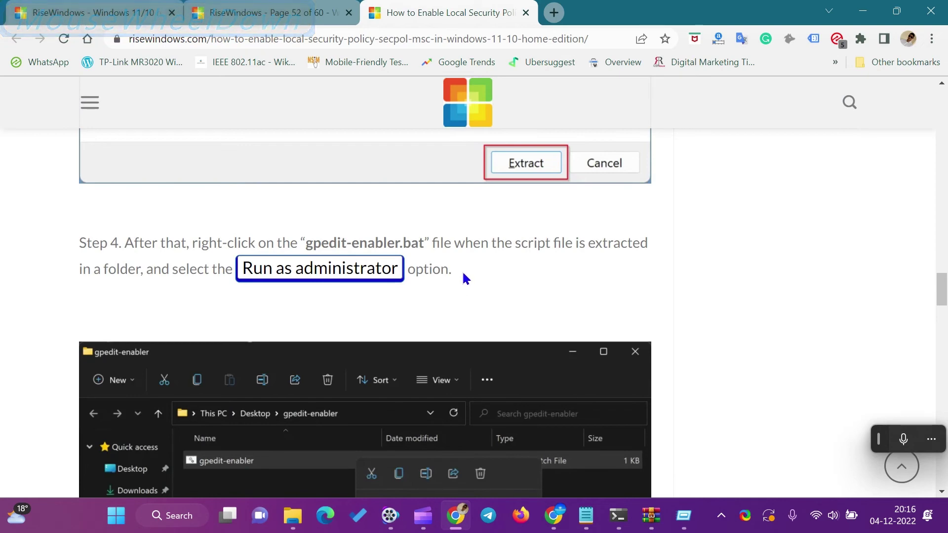
{"action": "scroll", "scroll_direction": "down", "scroll_amount": 3}
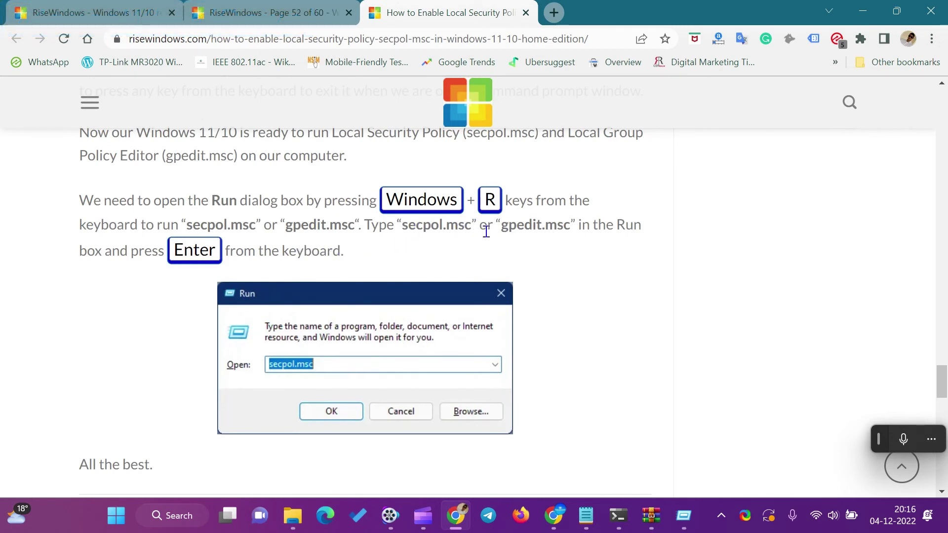
Replace gpedit with secpol in the Run box, launch secpol.msc and dismiss the 'cannot find' error.
{"action": "left_click", "coordinate": [868, 12]}
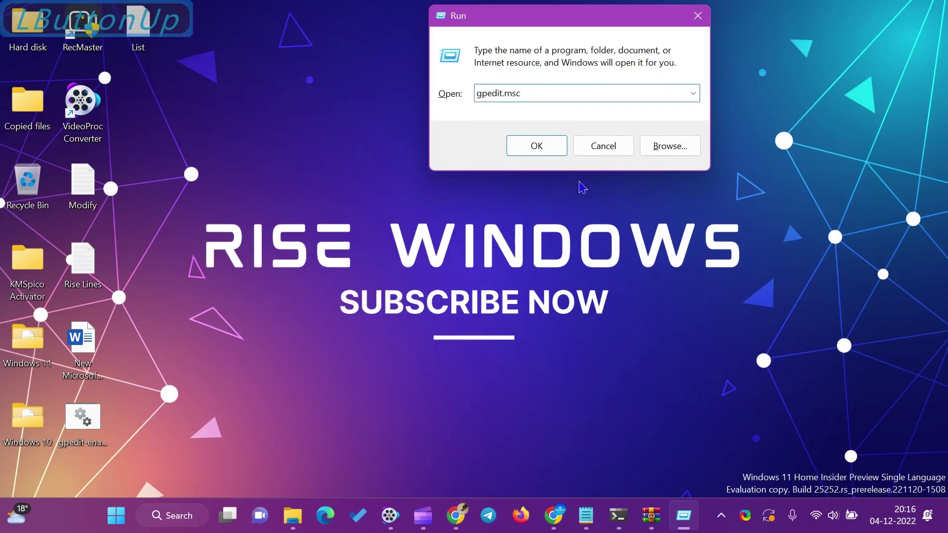
{"action": "key", "text": "Left"}
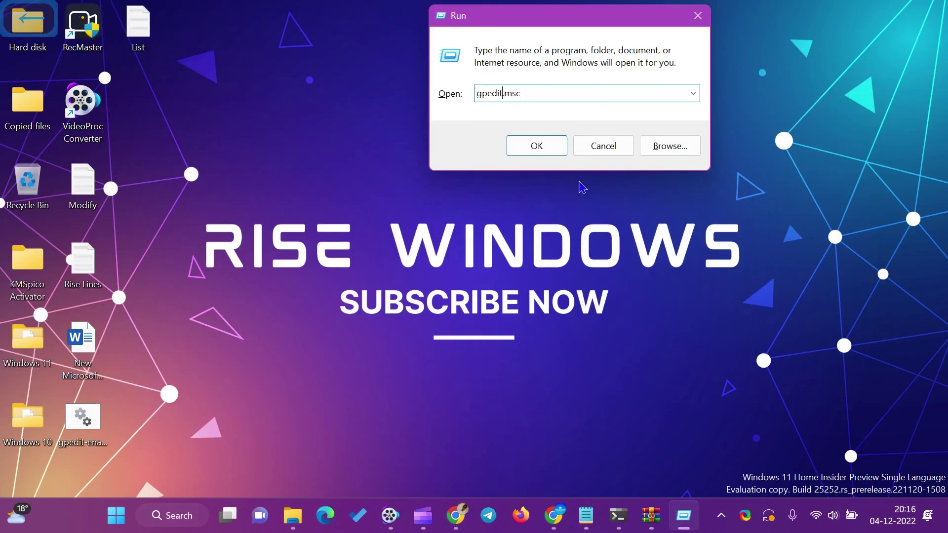
{"action": "key", "text": "BackSpace"}
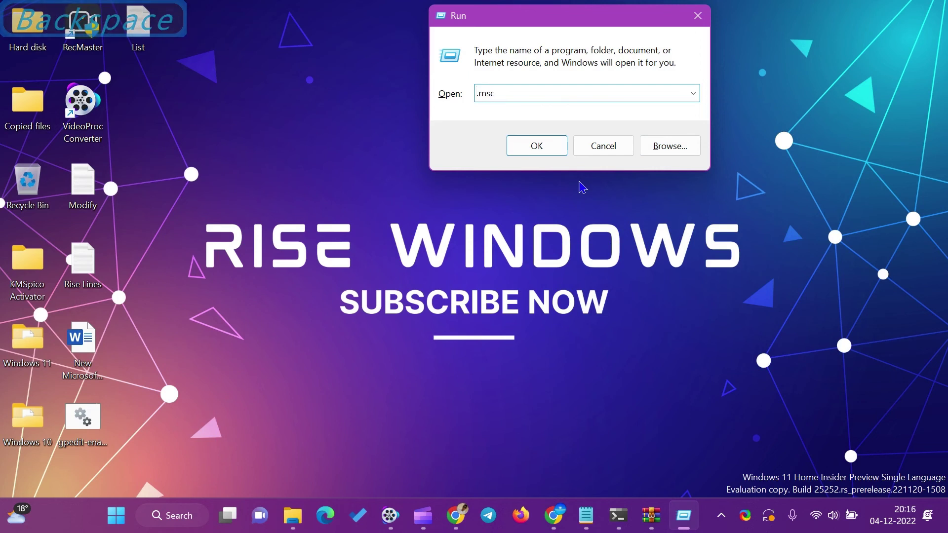
{"action": "type", "text": "s"}
{"action": "key", "text": "o"}
{"action": "key", "text": "/"}
{"action": "left_click", "coordinate": [542, 149]}
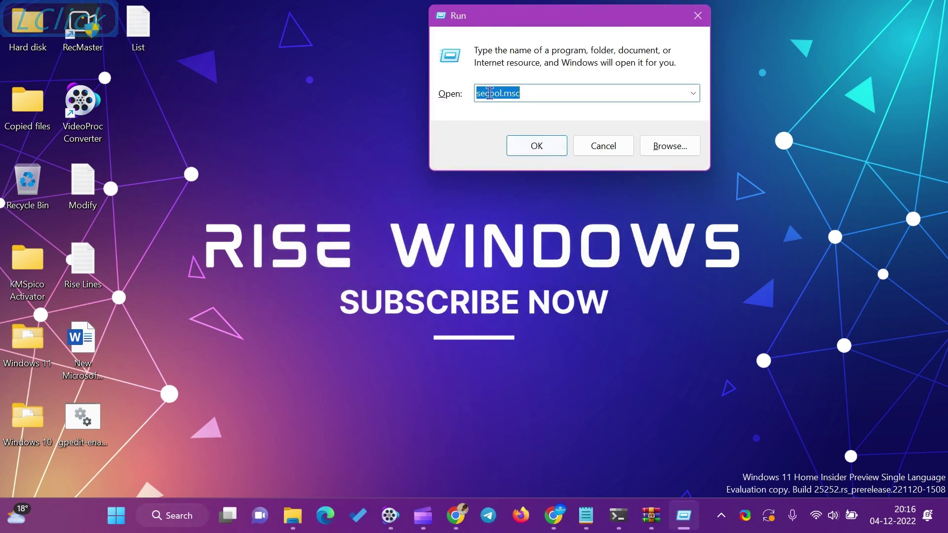
{"action": "left_click", "coordinate": [599, 152]}
{"action": "left_click", "coordinate": [466, 231]}
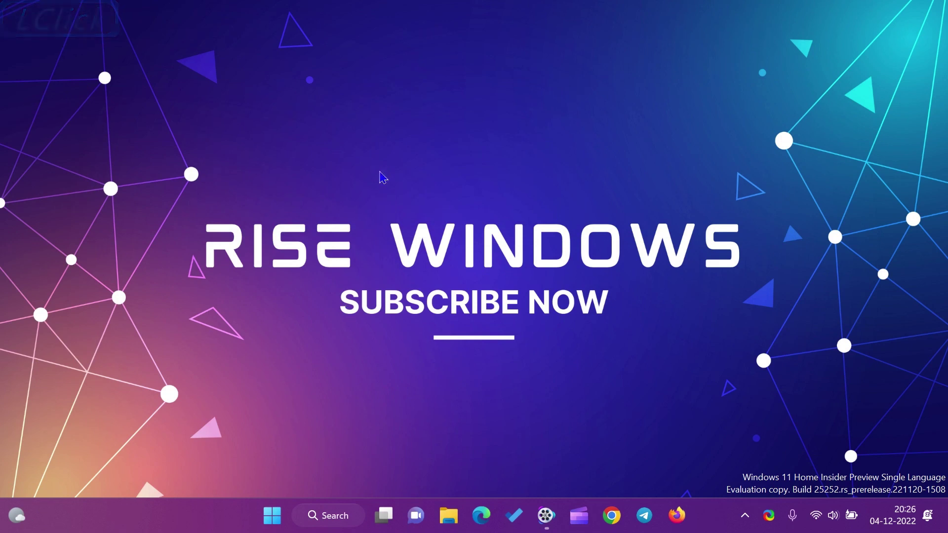
Reopen Run with Win+R and launch gpedit.msc from its Open box.
{"action": "key", "text": "super+r"}
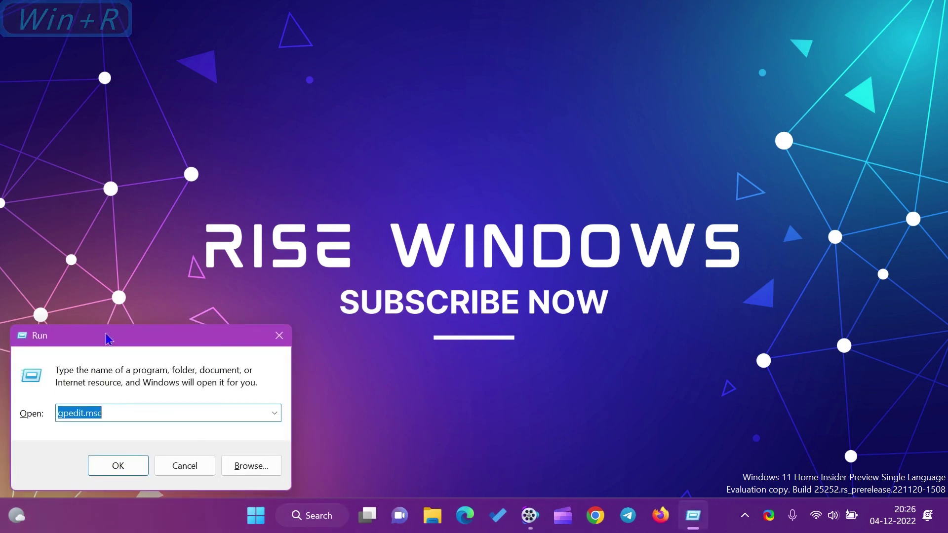
{"action": "left_click", "coordinate": [258, 228]}
{"action": "left_click", "coordinate": [446, 170]}
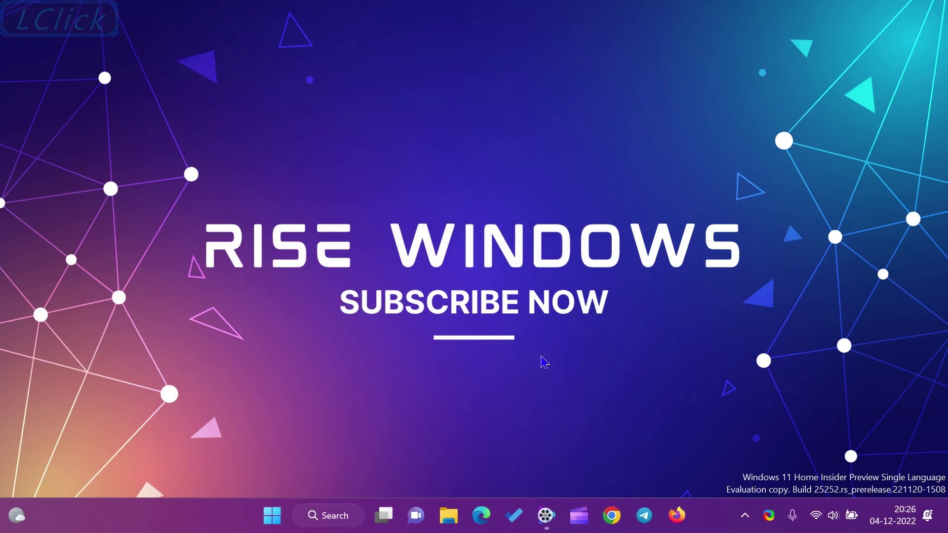